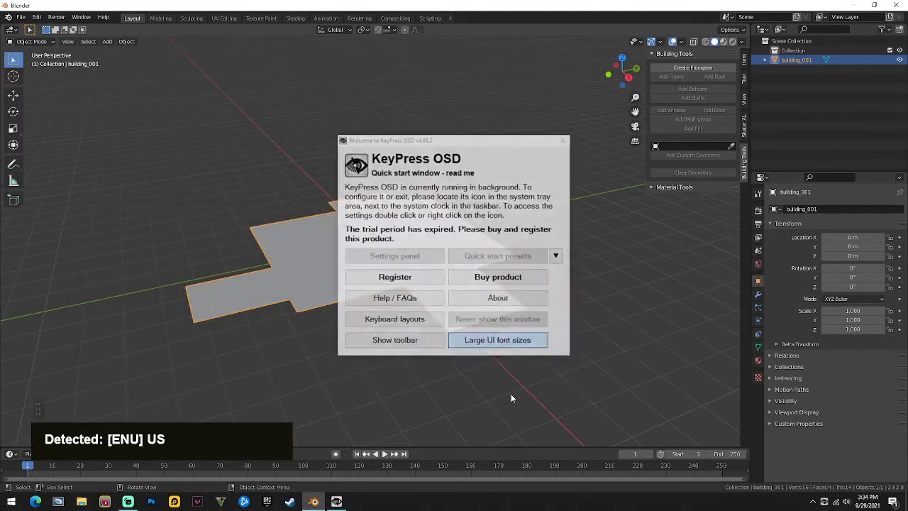
# - Orbit and zoom around the floorplan while it is extruded into a four-storey block
pyautogui.scroll(3)
pyautogui.scroll(-3)
pyautogui.middleClick(491, 293)
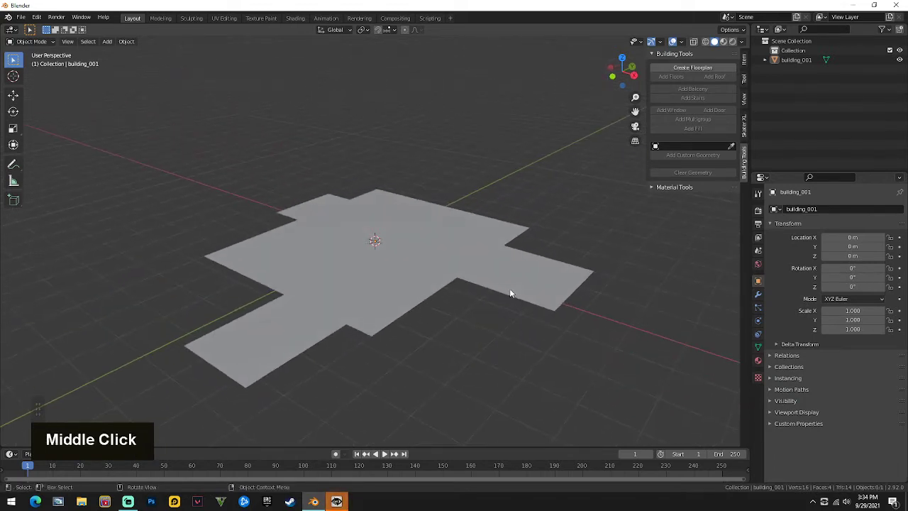
pyautogui.scroll(3)
pyautogui.middleClick(385, 303)
pyautogui.scroll(-3)
pyautogui.middleClick(382, 311)
pyautogui.scroll(3)
pyautogui.middleClick(403, 304)
pyautogui.middleClick(426, 309)
pyautogui.middleClick(397, 306)
pyautogui.scroll(-3)
pyautogui.middleClick(410, 310)
pyautogui.middleClick(383, 305)
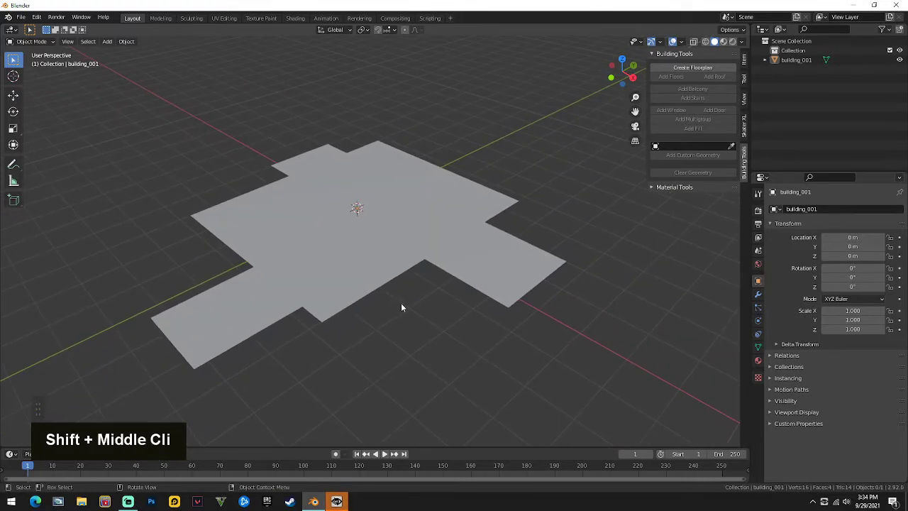
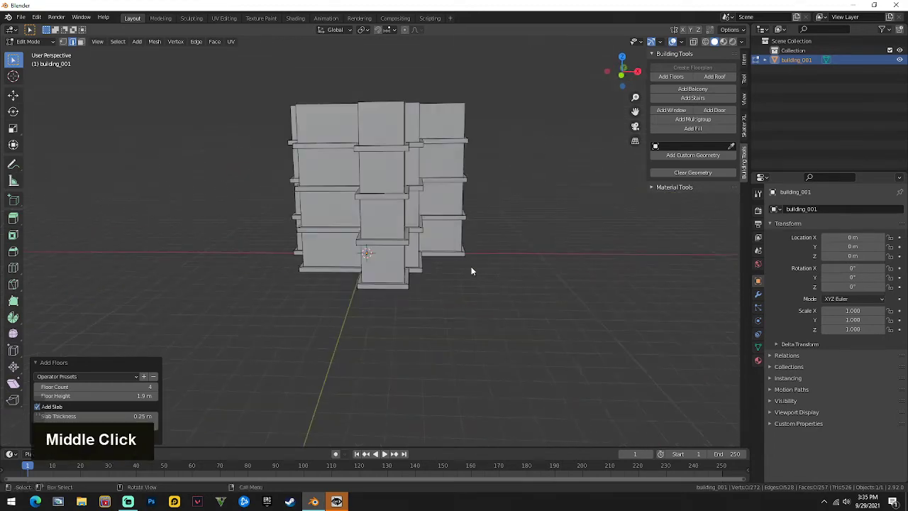
pyautogui.scroll(-3)
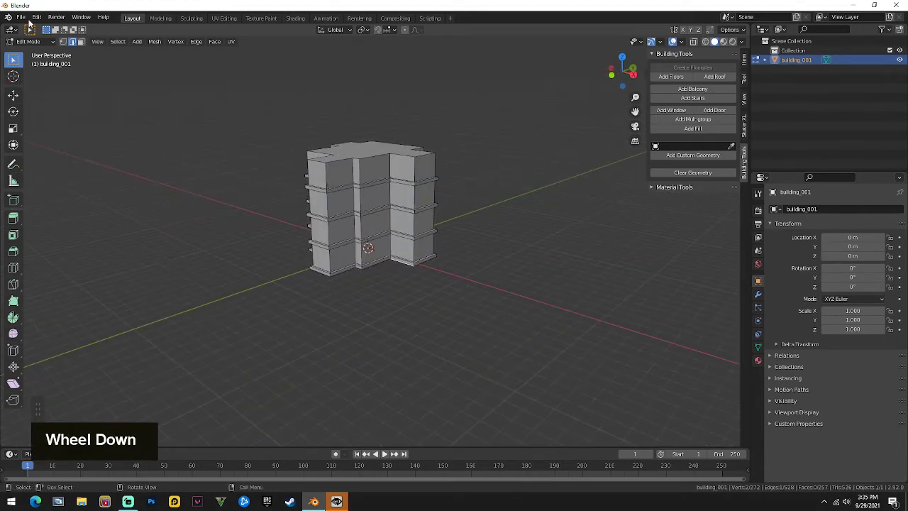
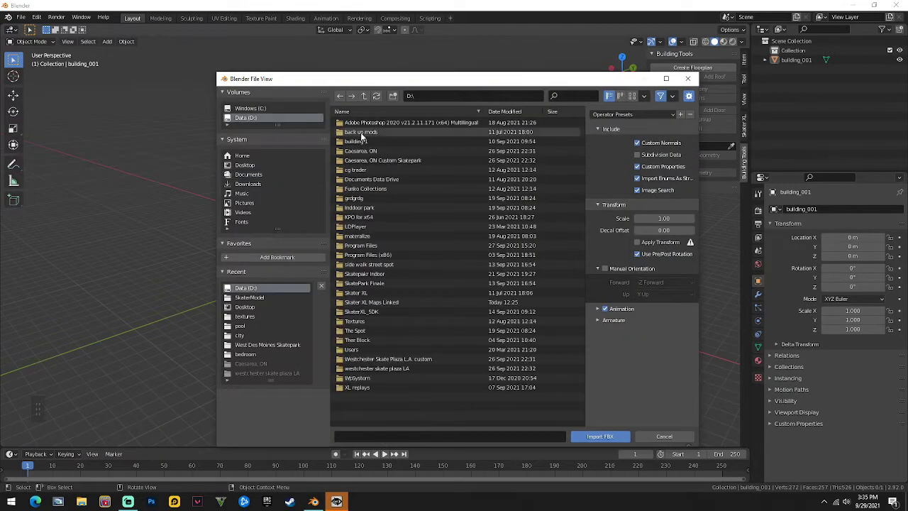
# - Import the Skater FBX figure and shift it along Y beside the building
pyautogui.doubleClick(385, 184)
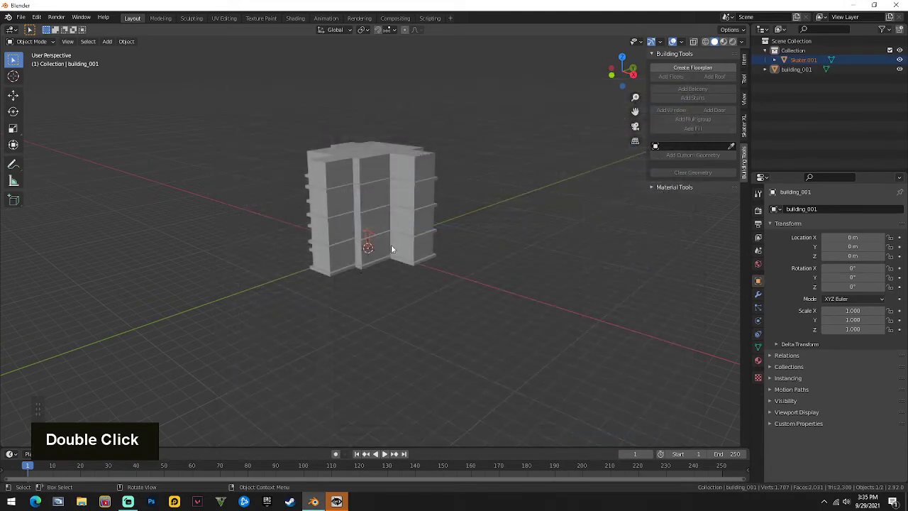
pyautogui.scroll(3)
pyautogui.press('g')
pyautogui.press('y')
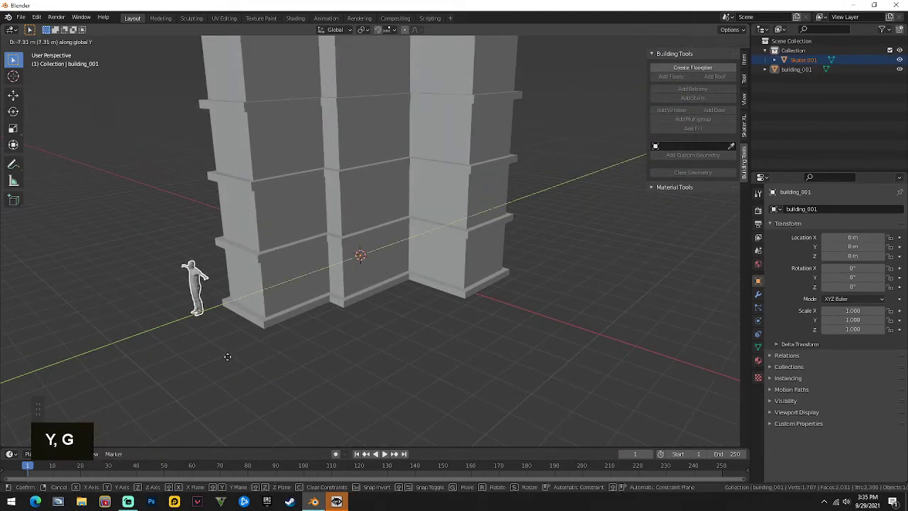
pyautogui.scroll(-3)
# - Scale building_001 down uniformly to 1.632 to suit the human figure
pyautogui.press('s')
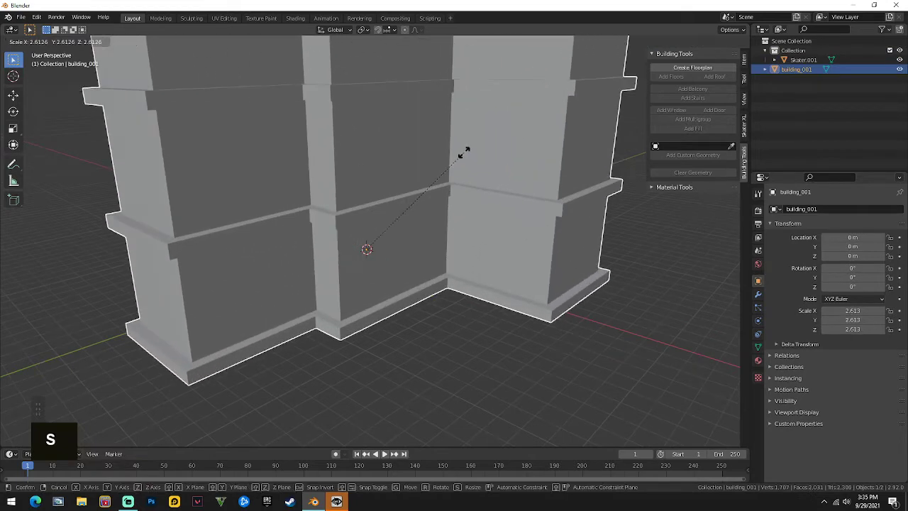
pyautogui.press('g')
pyautogui.press('y')
pyautogui.press('s')
pyautogui.middleClick(511, 137)
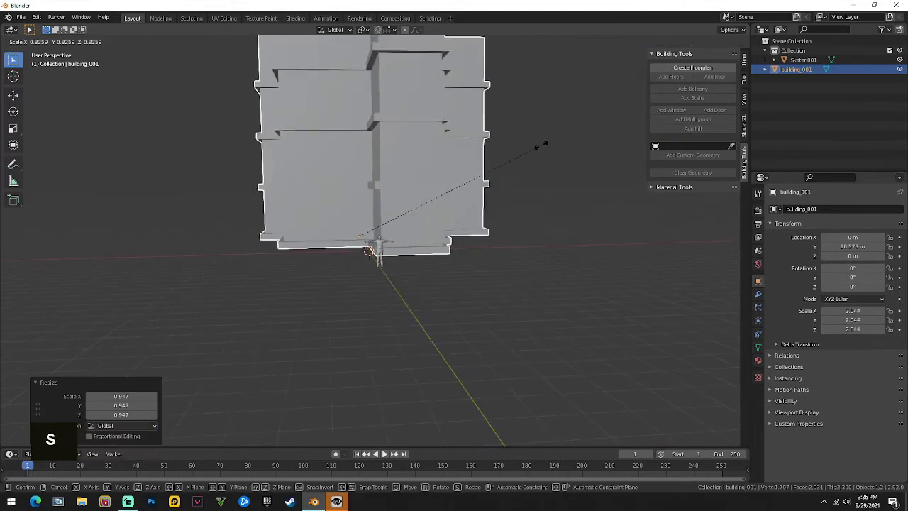
pyautogui.middleClick(492, 173)
# - Move the building along Y into place and enter mesh editing on it
pyautogui.press('g')
pyautogui.press('y')
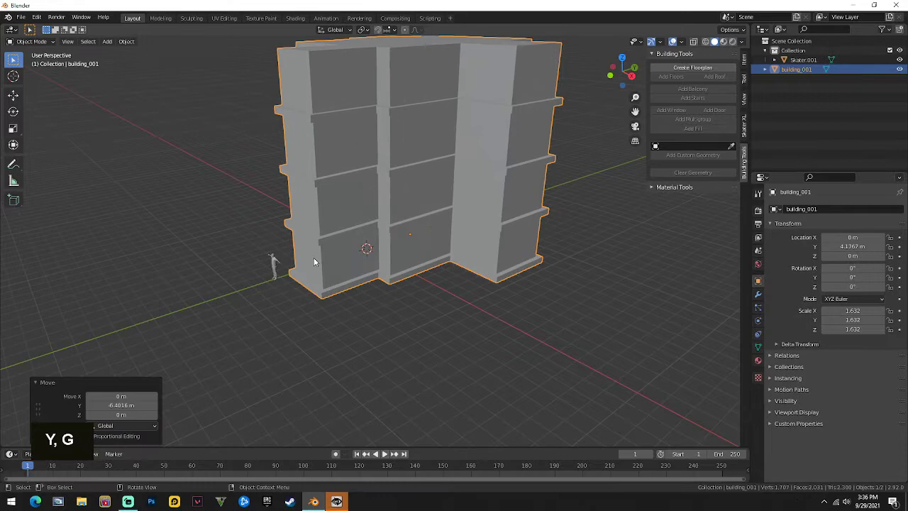
pyautogui.press('g')
pyautogui.press('y')
pyautogui.doubleClick(422, 147)
pyautogui.middleClick(468, 130)
pyautogui.middleClick(432, 142)
pyautogui.scroll(3)
pyautogui.middleClick(369, 179)
pyautogui.middleClick(349, 204)
pyautogui.scroll(3)
pyautogui.scroll(-3)
pyautogui.middleClick(470, 197)
pyautogui.press('Tab')
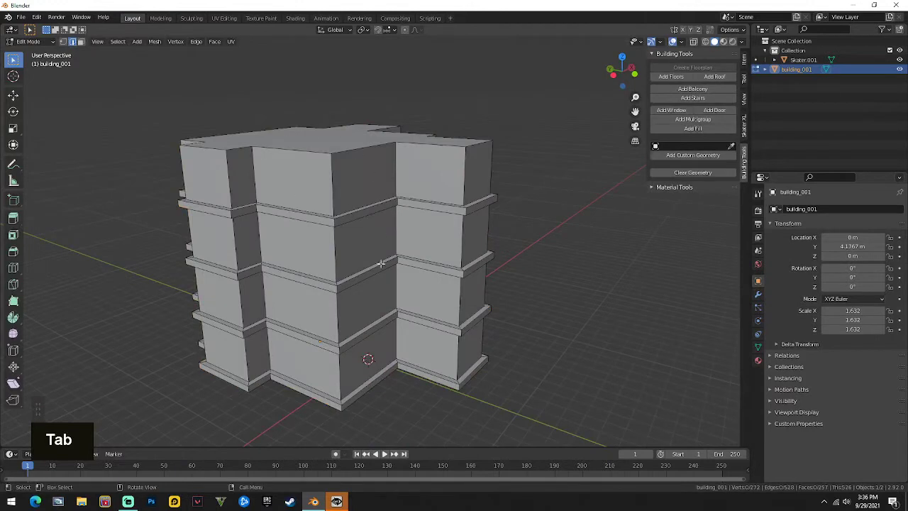
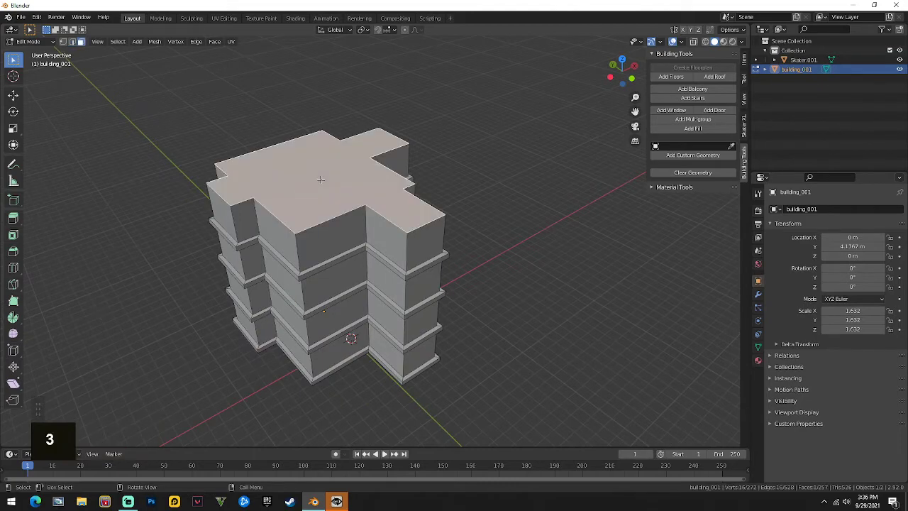
# - Orbit around the building to view the top face and inspect the new hipped roof
pyautogui.middleClick(80, 39)
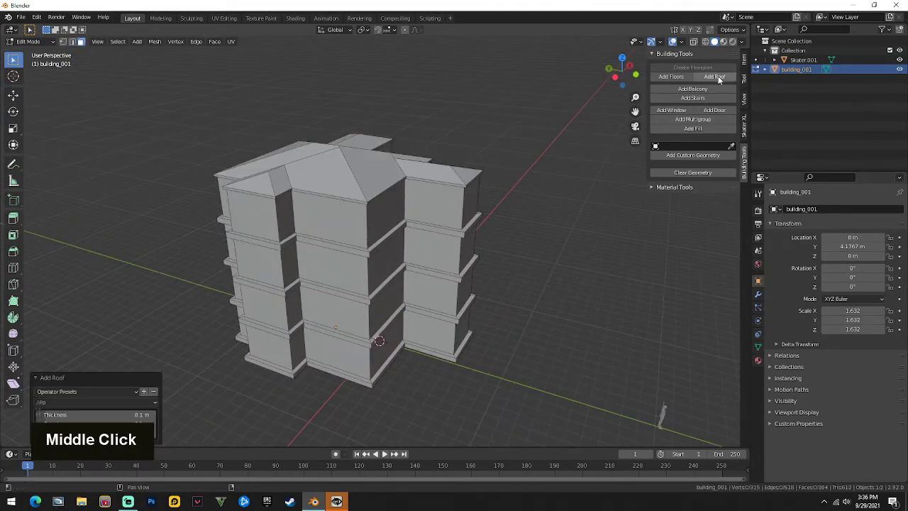
pyautogui.middleClick(81, 39)
pyautogui.scroll(3)
pyautogui.middleClick(80, 39)
pyautogui.scroll(-3)
pyautogui.middleClick(80, 39)
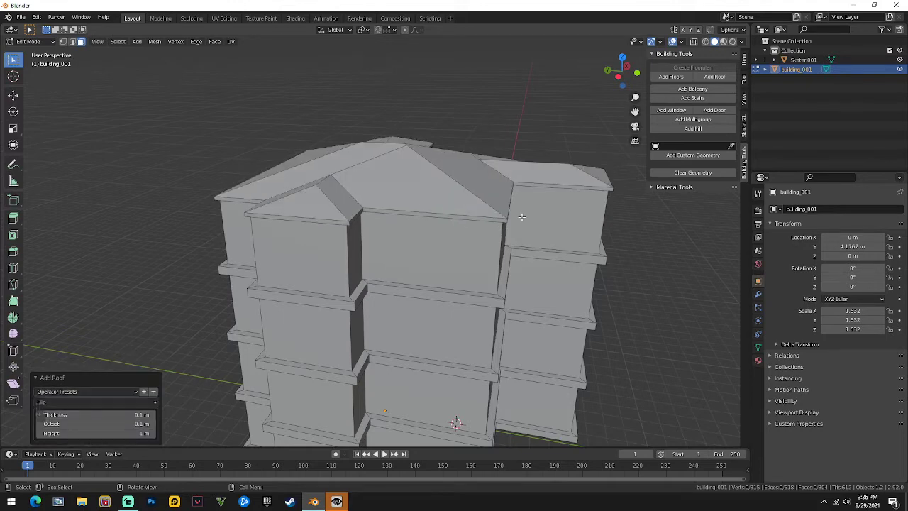
pyautogui.middleClick(80, 40)
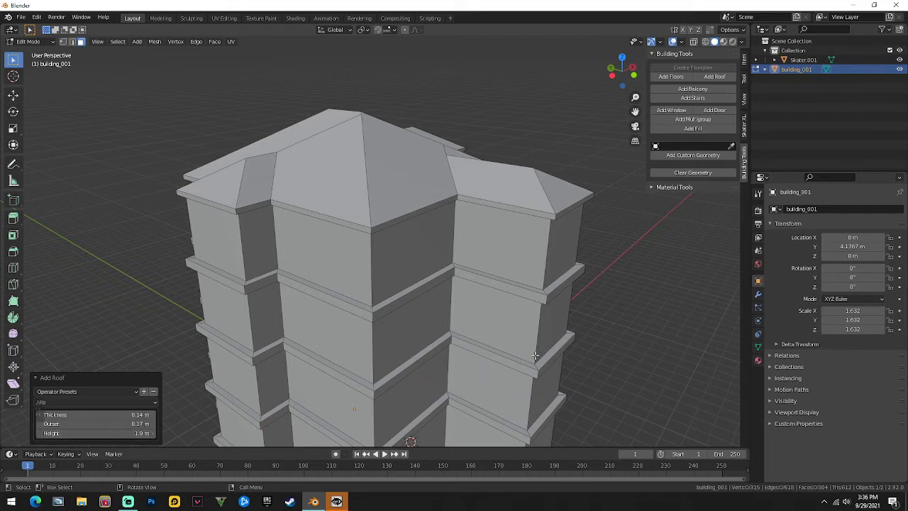
pyautogui.middleClick(81, 39)
pyautogui.scroll(-3)
pyautogui.middleClick(80, 39)
pyautogui.scroll(3)
pyautogui.middleClick(81, 39)
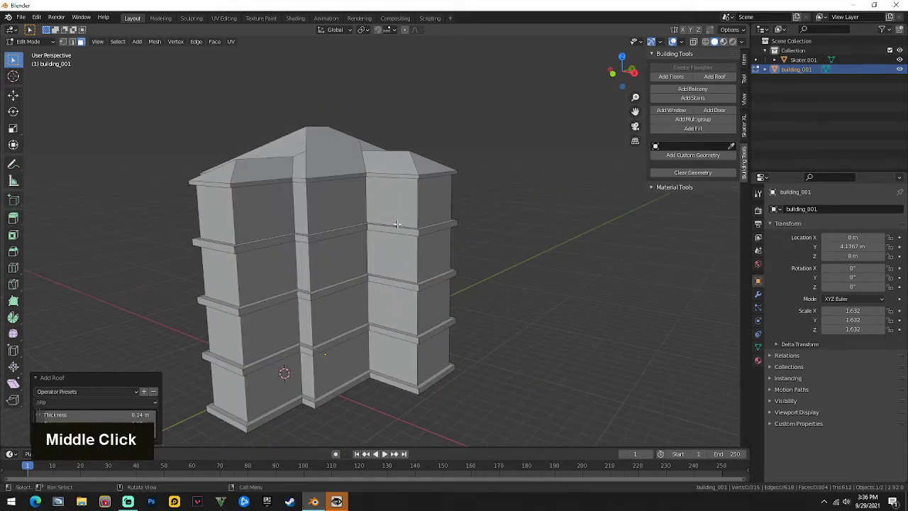
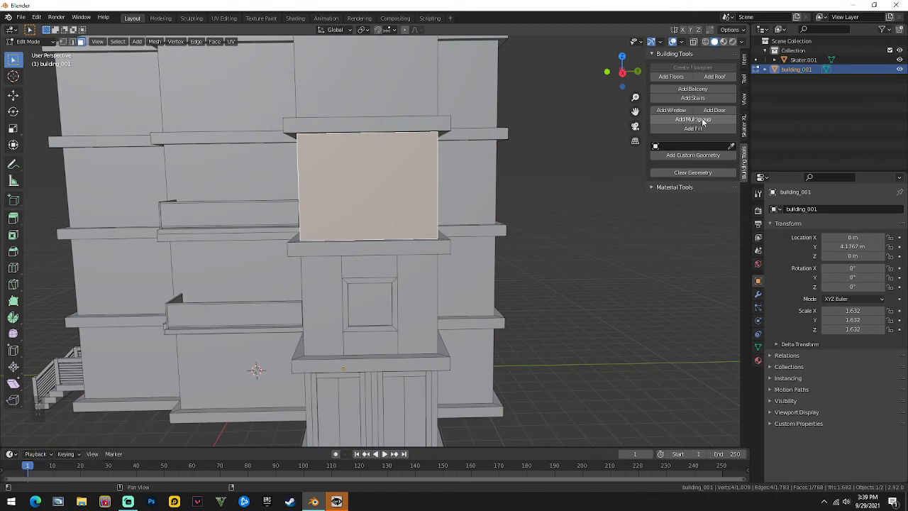
# - Inspect the new door-and-window unit on the third storey, then view the balcony bay
pyautogui.scroll(3)
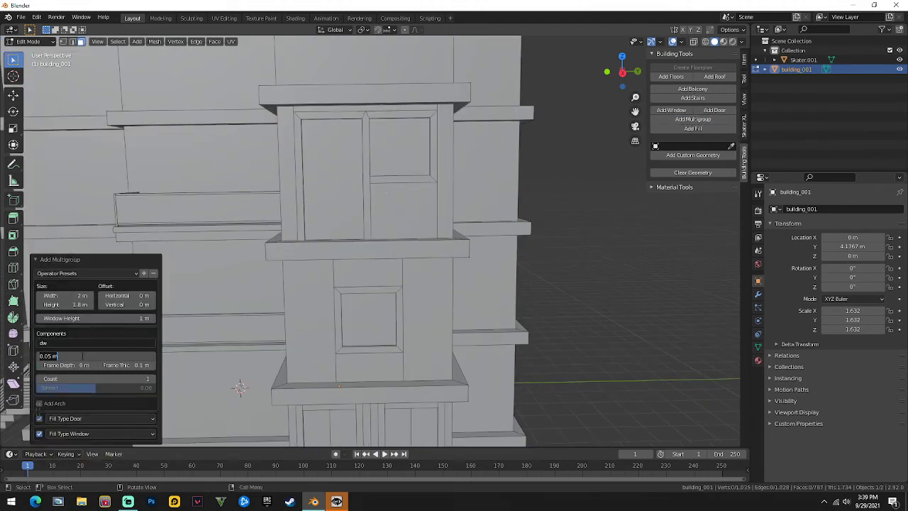
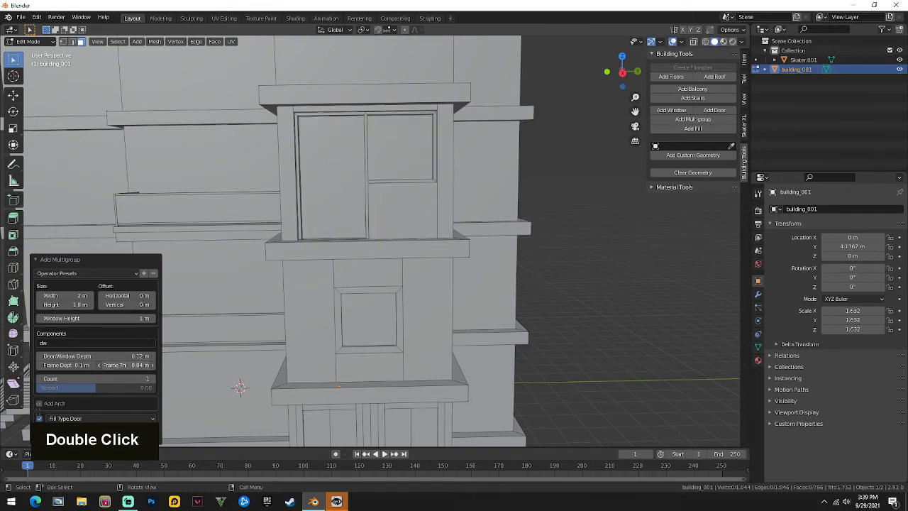
pyautogui.middleClick(374, 303)
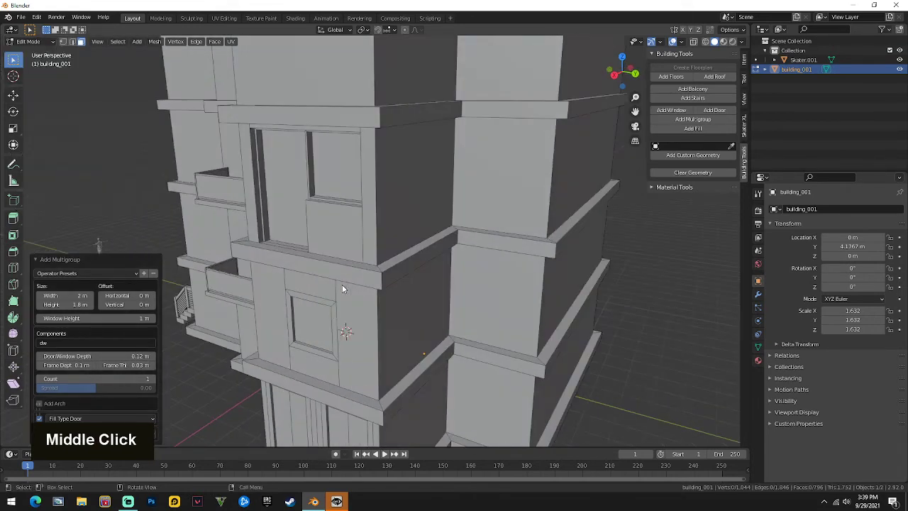
pyautogui.press('Tab')
pyautogui.scroll(-3)
pyautogui.middleClick(278, 219)
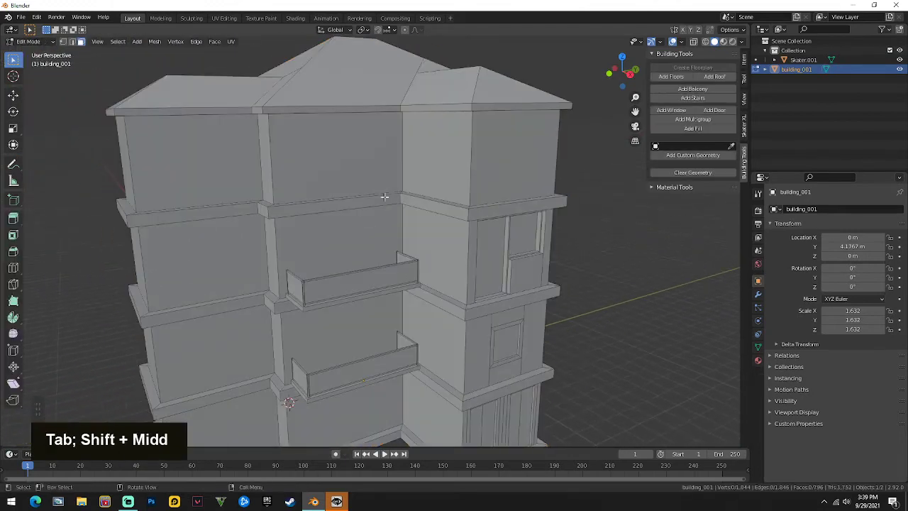
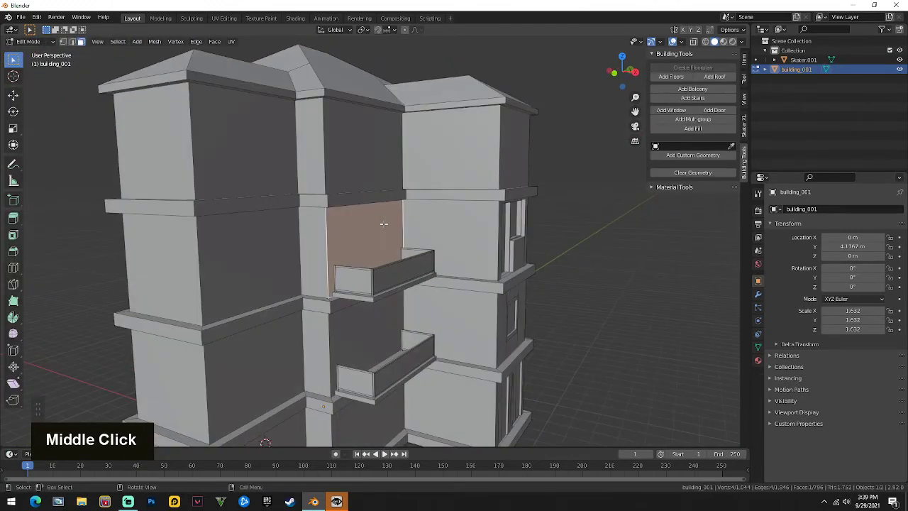
# - Shift the balcony-bay wall faces sideways along X and return building_001 to object mode
pyautogui.press('g')
pyautogui.press('y')
pyautogui.press('x')
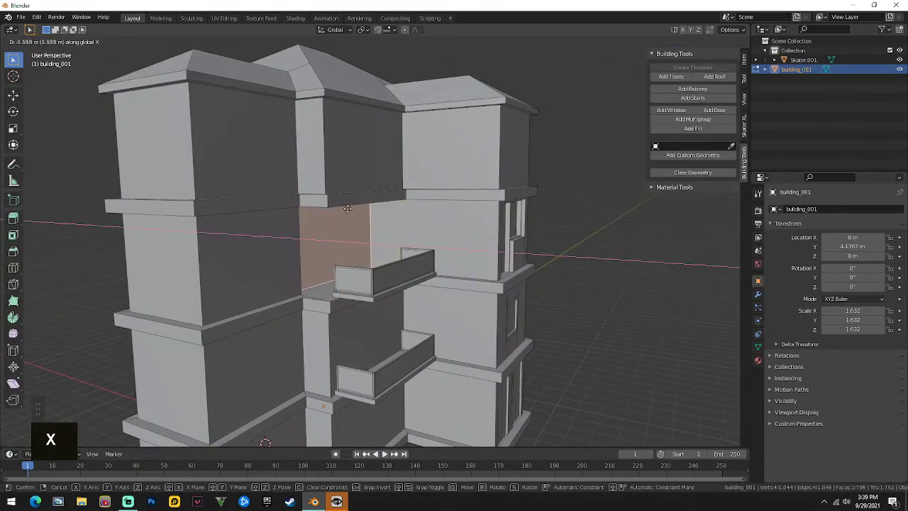
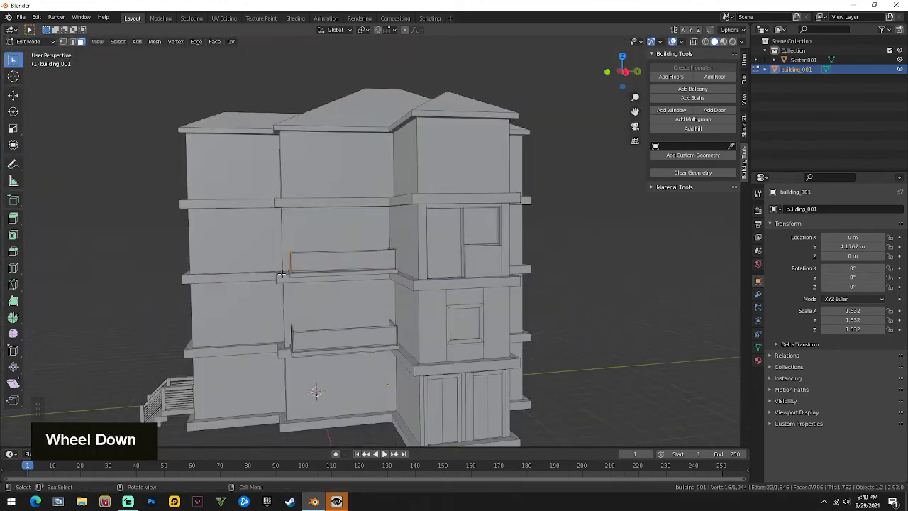
pyautogui.press('Tab')
pyautogui.middleClick(366, 263)
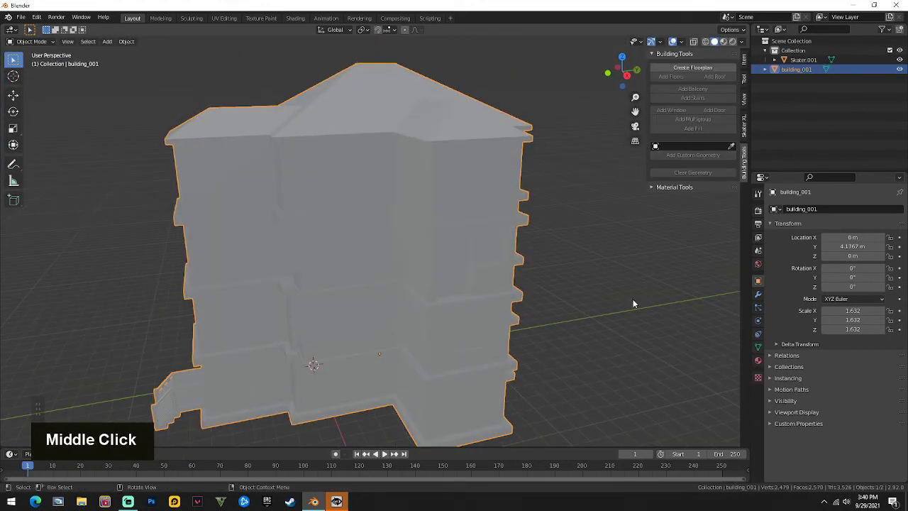
pyautogui.middleClick(402, 229)
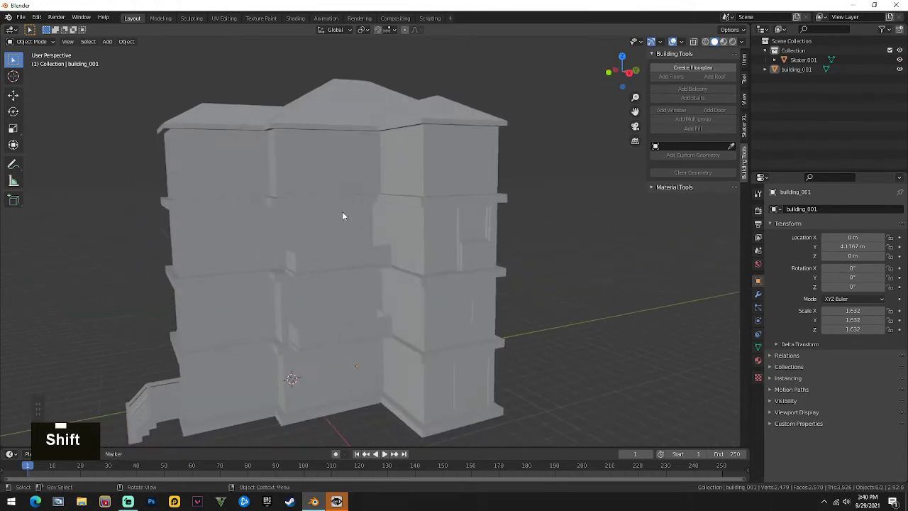
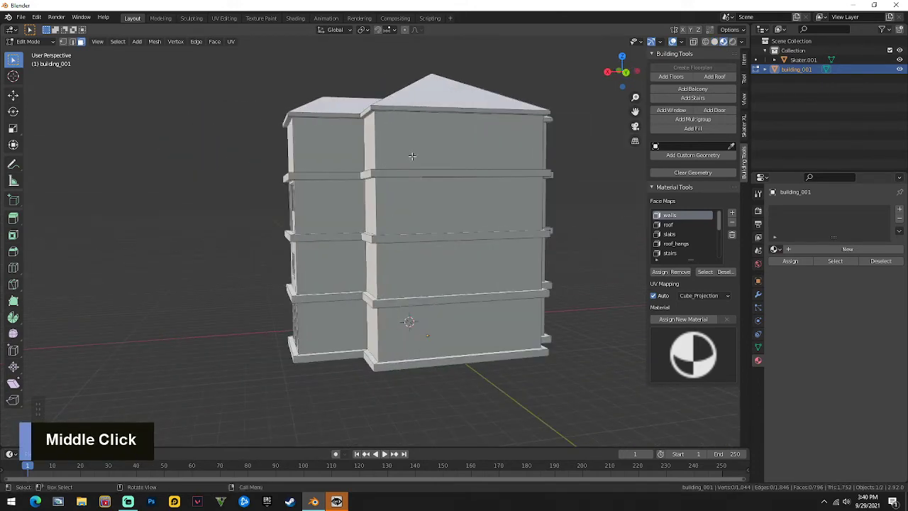
# - Scroll the Material Tools face-map list while mat_roof is created for the roof face map
pyautogui.scroll(-3)
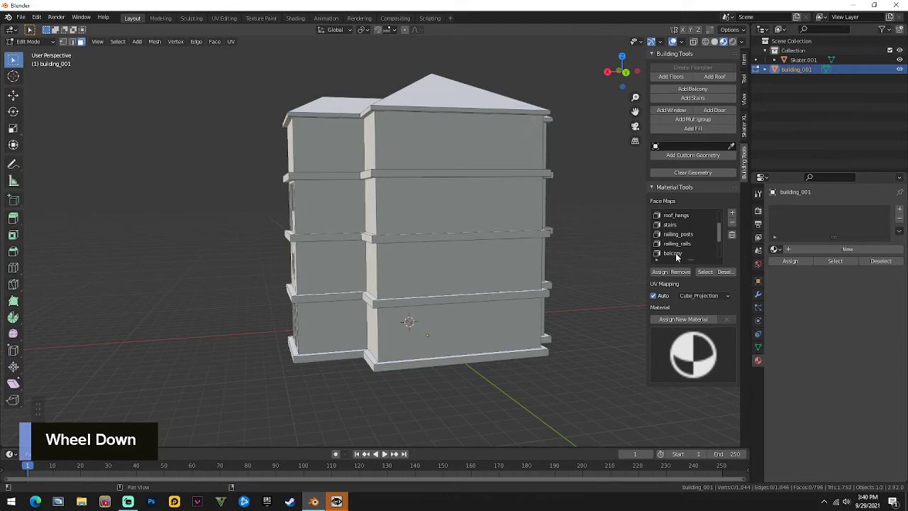
pyautogui.scroll(3)
pyautogui.scroll(-3)
pyautogui.scroll(3)
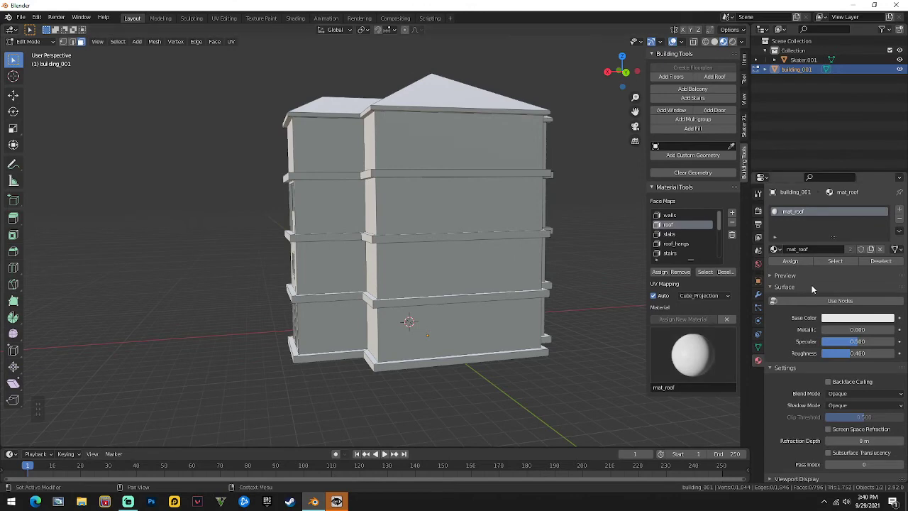
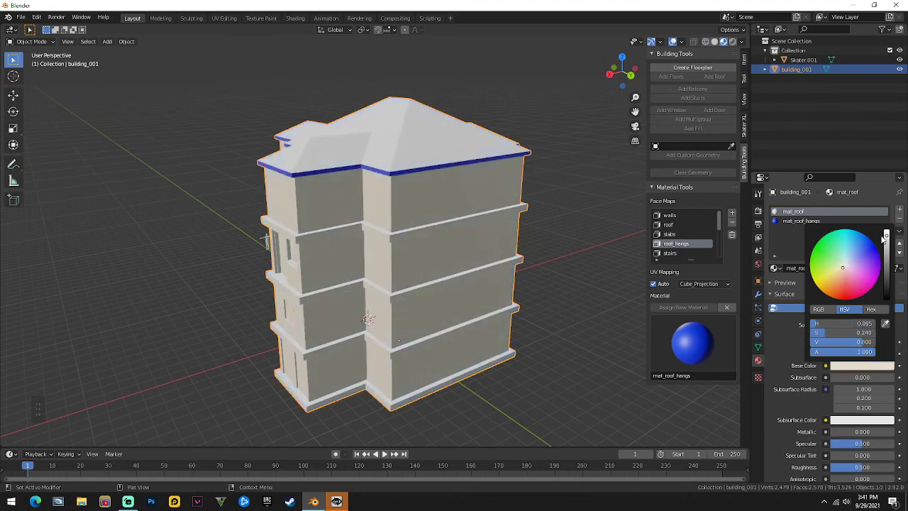
# - Orbit the building to check the blue roof trim and black railing posts
pyautogui.scroll(3)
pyautogui.middleClick(477, 167)
pyautogui.middleClick(351, 168)
pyautogui.scroll(3)
pyautogui.middleClick(450, 186)
pyautogui.scroll(-3)
pyautogui.middleClick(459, 204)
pyautogui.middleClick(507, 265)
pyautogui.scroll(-3)
pyautogui.middleClick(513, 247)
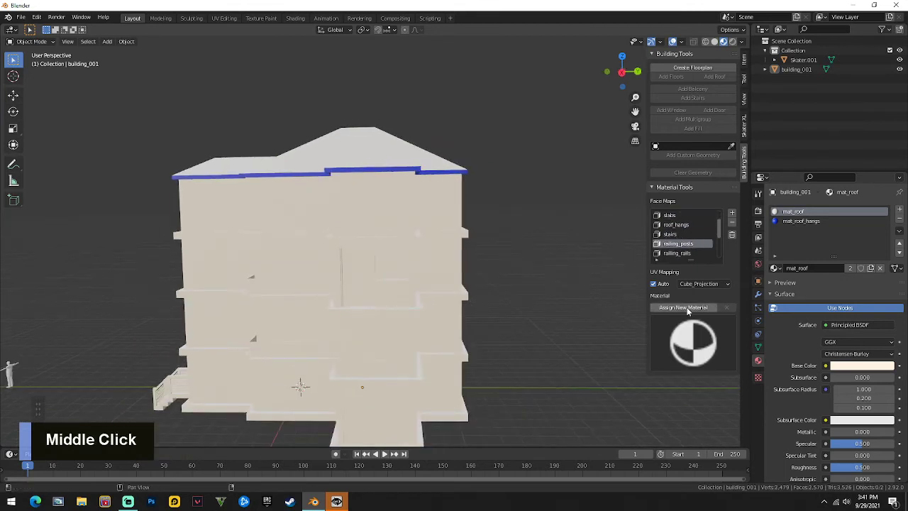
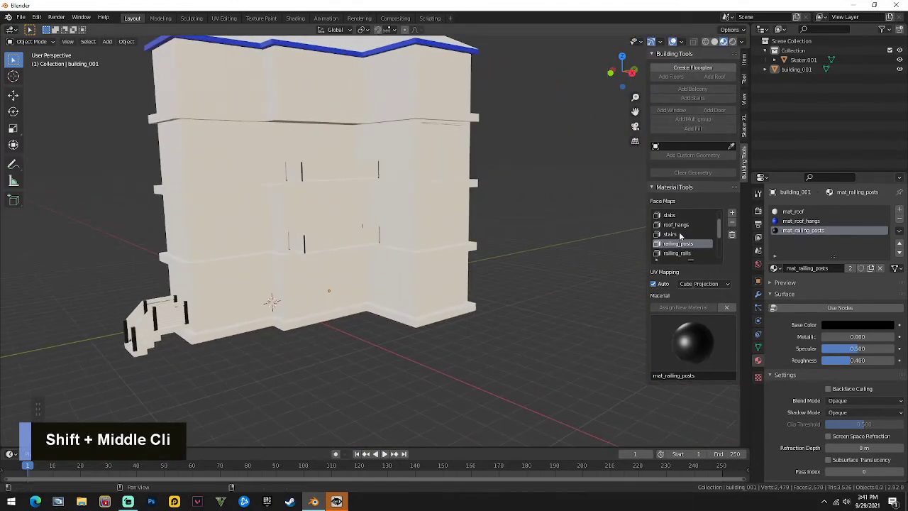
# - Enter mesh editing on building_001 and select all of its faces
pyautogui.scroll(-3)
pyautogui.middleClick(505, 192)
pyautogui.press('Tab')
pyautogui.press('a')
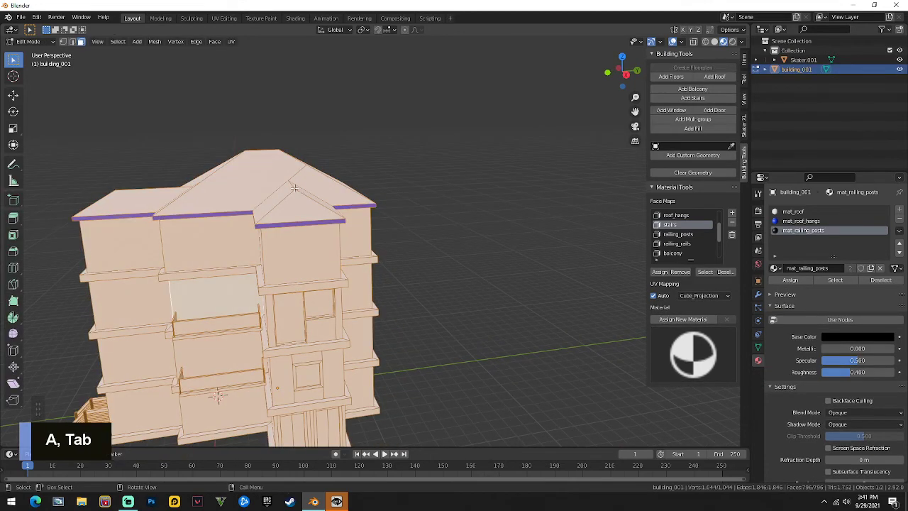
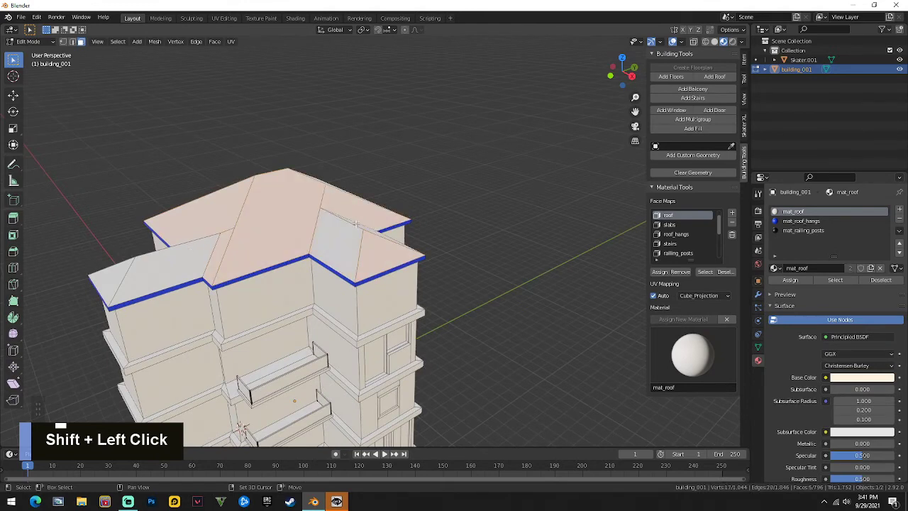
# - Select all geometry linked to the picked roof faces for the pink mat_roof colour
pyautogui.press('ctrl+l')
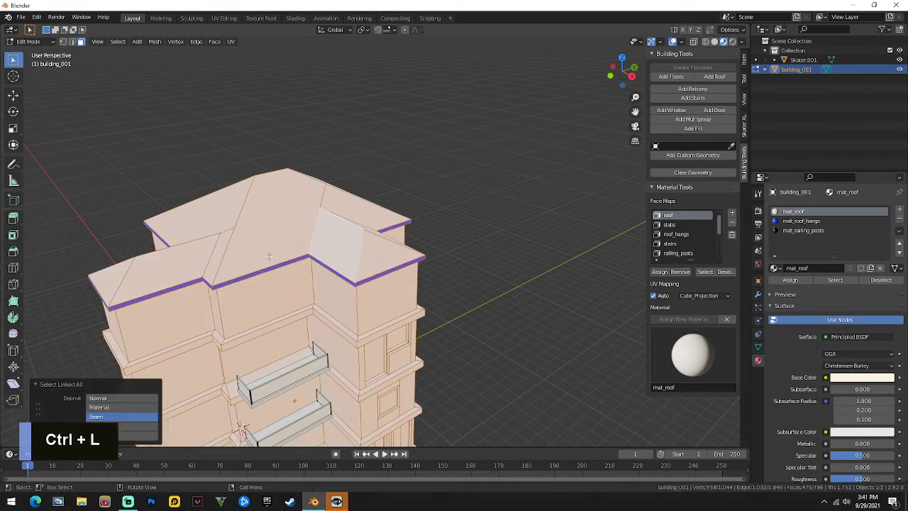
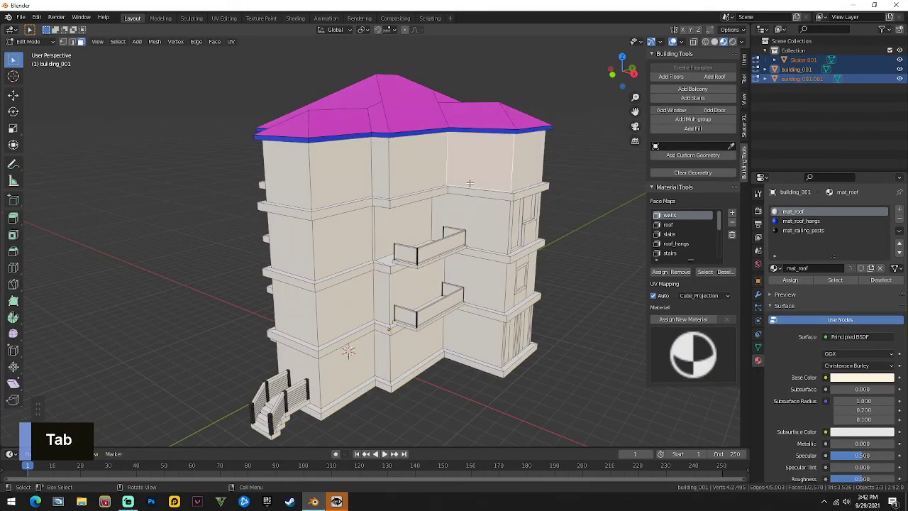
# - Toggle between object and edit mode to refresh the pink roof and clear the face selection
pyautogui.press('Tab')
pyautogui.press('Tab')
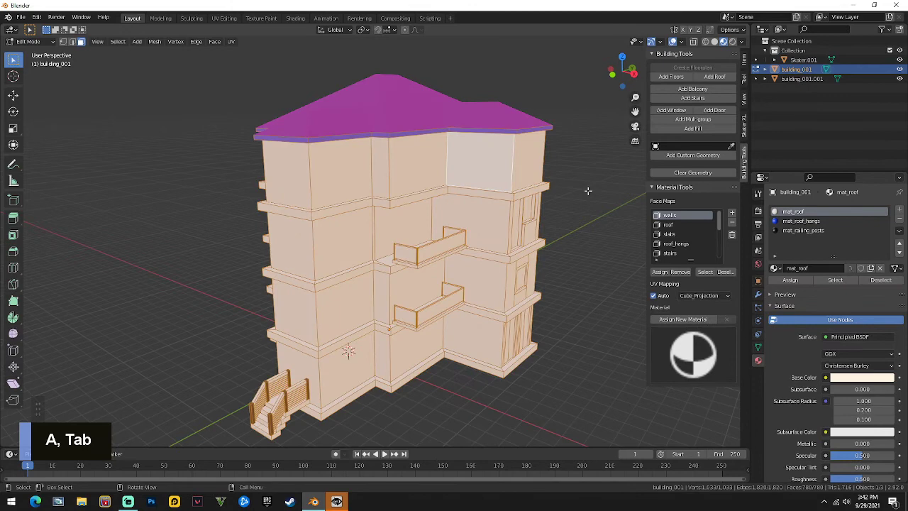
pyautogui.press('Tab')
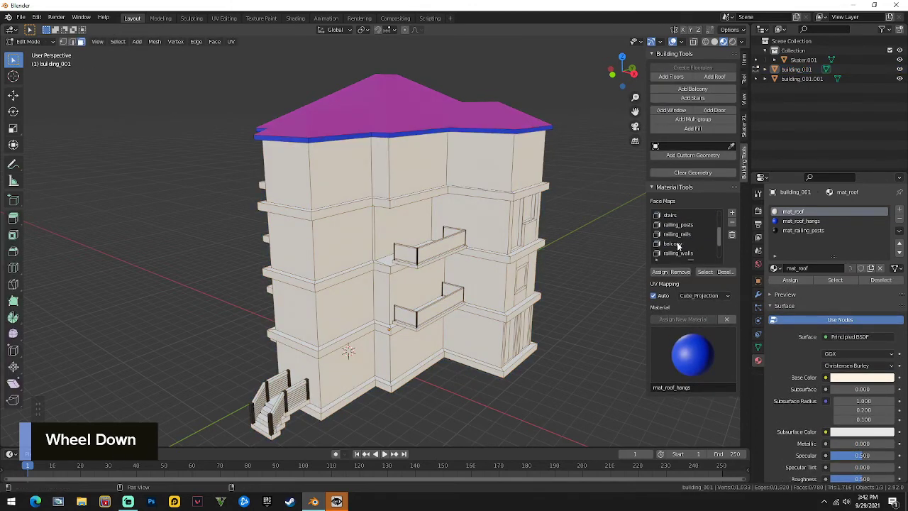
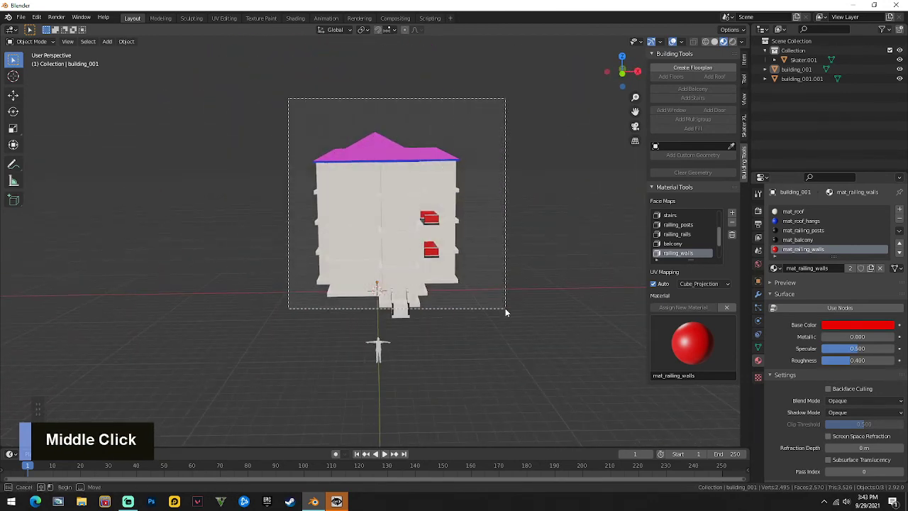
pyautogui.middleClick(349, 195)
pyautogui.scroll(3)
pyautogui.middleClick(292, 250)
pyautogui.press('Tab')
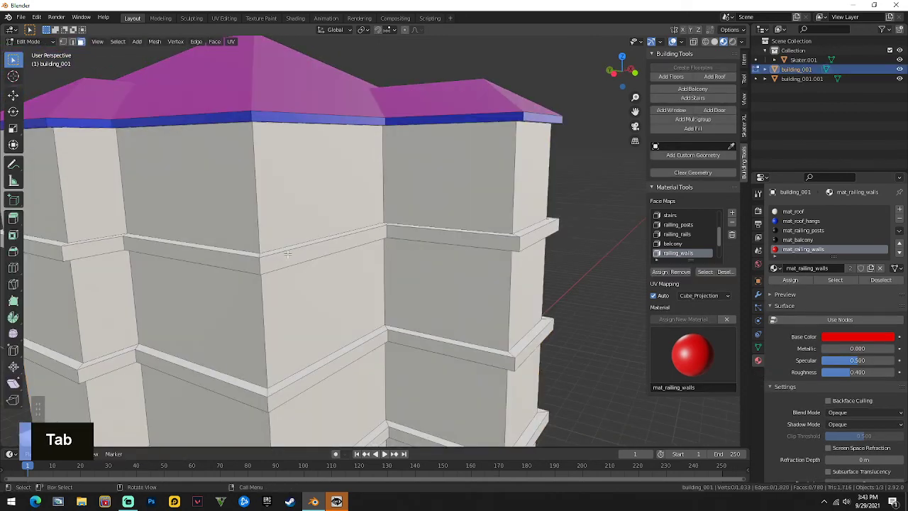
pyautogui.click(80, 39)
pyautogui.middleClick(80, 39)
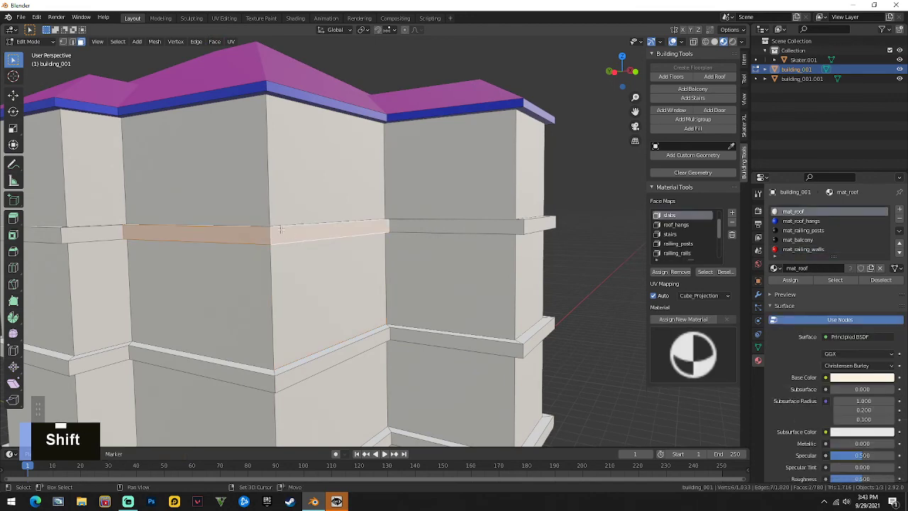
pyautogui.click(80, 39)
pyautogui.rightClick(80, 39)
pyautogui.middleClick(80, 39)
pyautogui.click(80, 39)
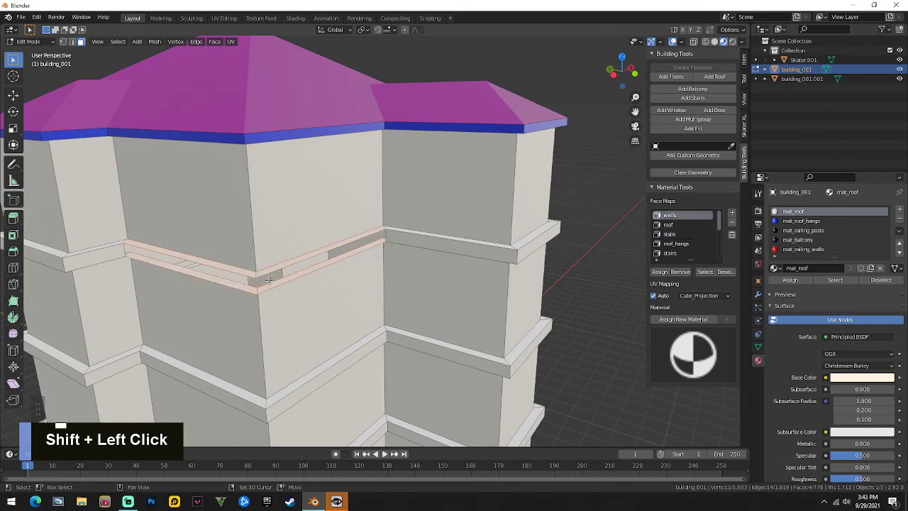
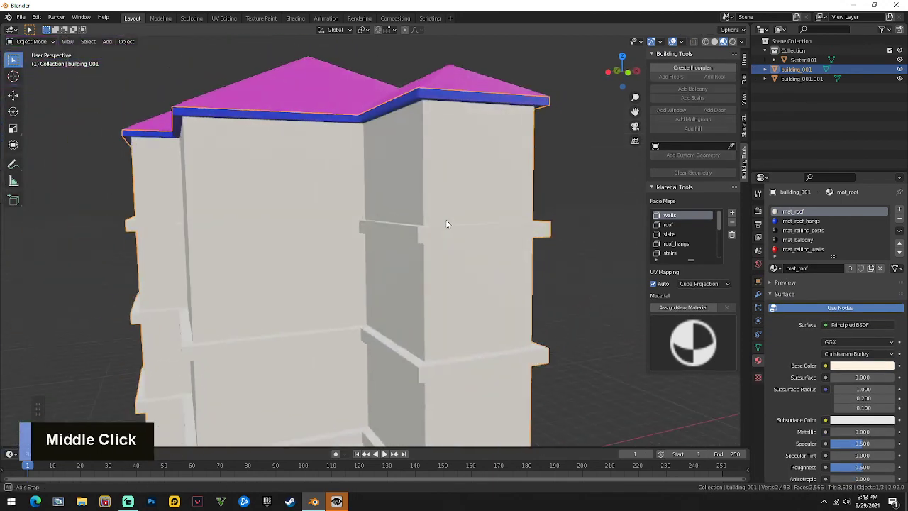
pyautogui.scroll(-3)
pyautogui.middleClick(486, 242)
pyautogui.middleClick(519, 298)
pyautogui.scroll(-3)
pyautogui.scroll(3)
pyautogui.scroll(-3)
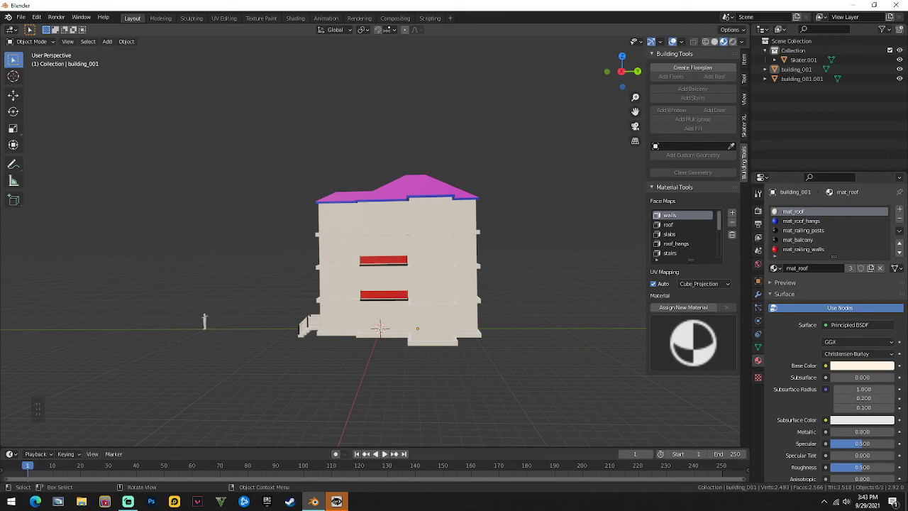